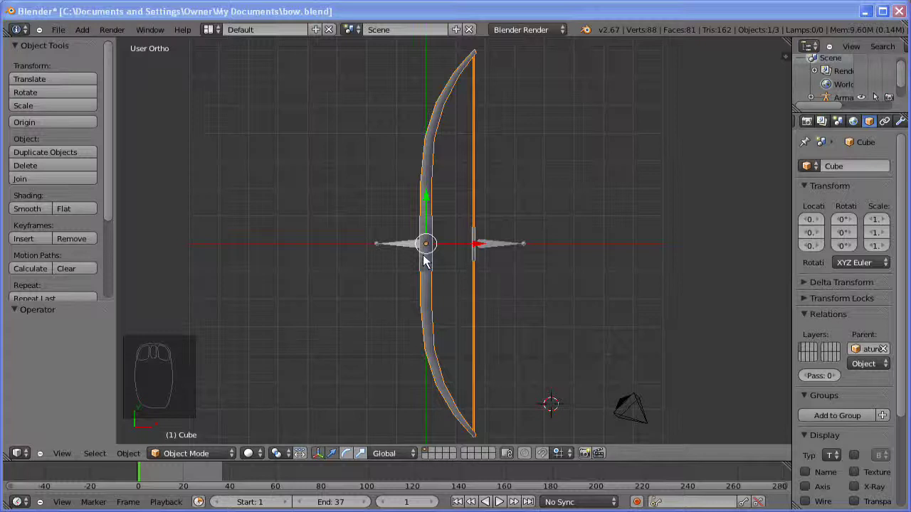
- In Edit Mode, select the linked grip block and move it left along X away from the limb
drag(428, 274, 224, 456)
key(Tab)
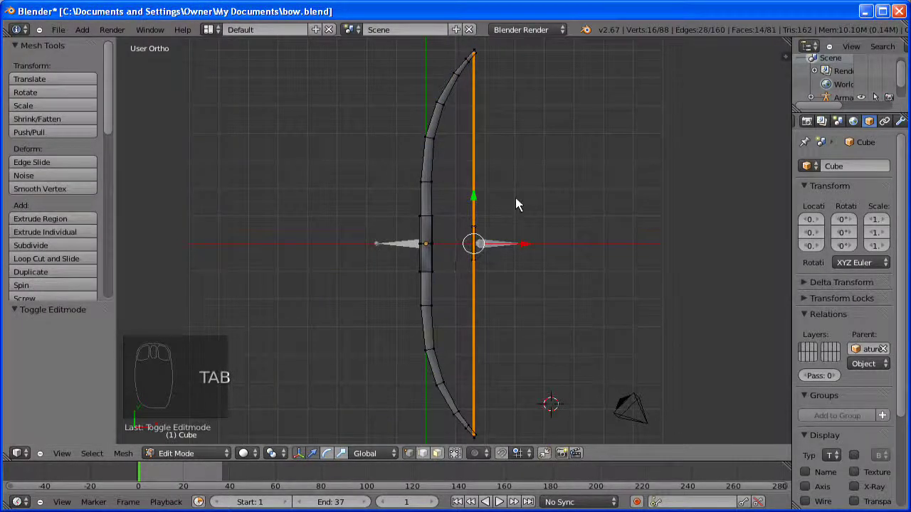
key(a)
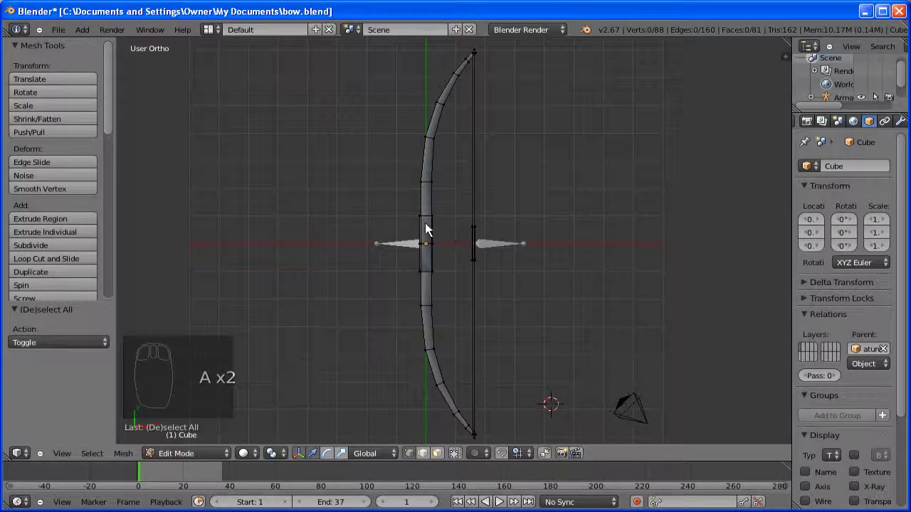
key(l)
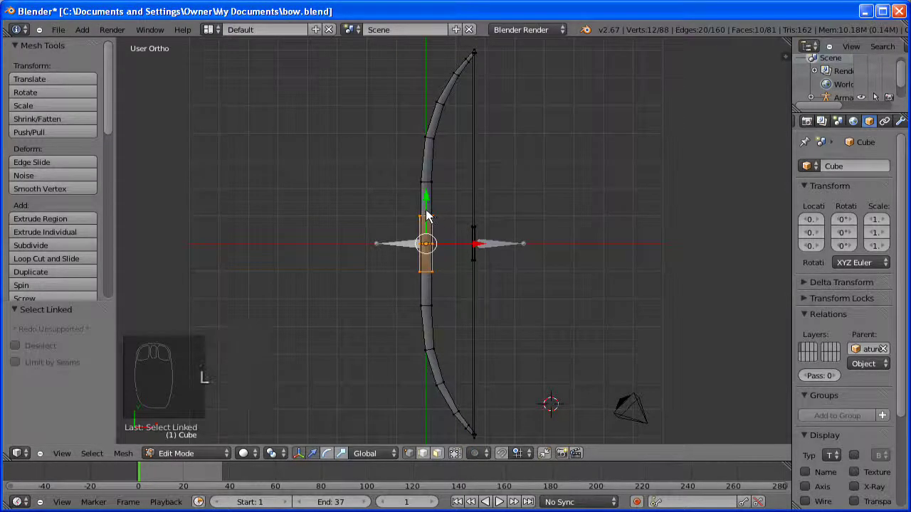
key(g)
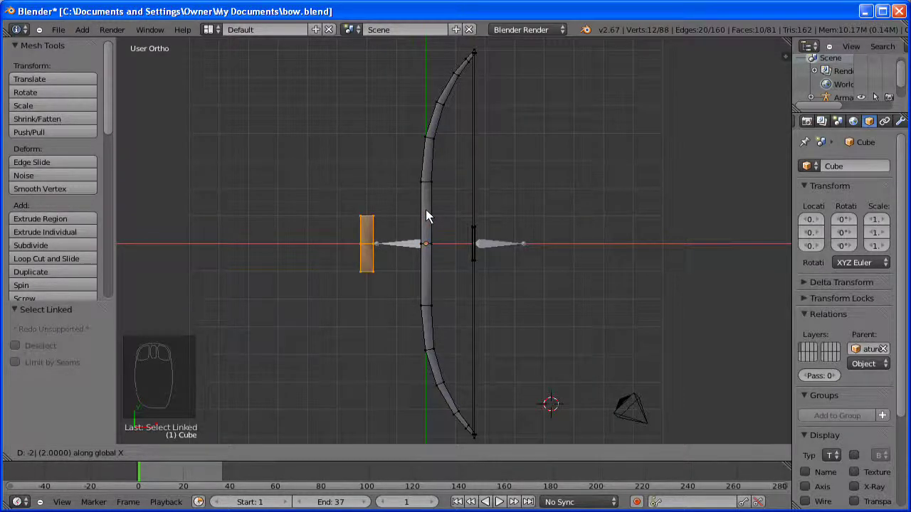
- Select the linked bowstring and move it out to the right along X
key(a)
key(l)
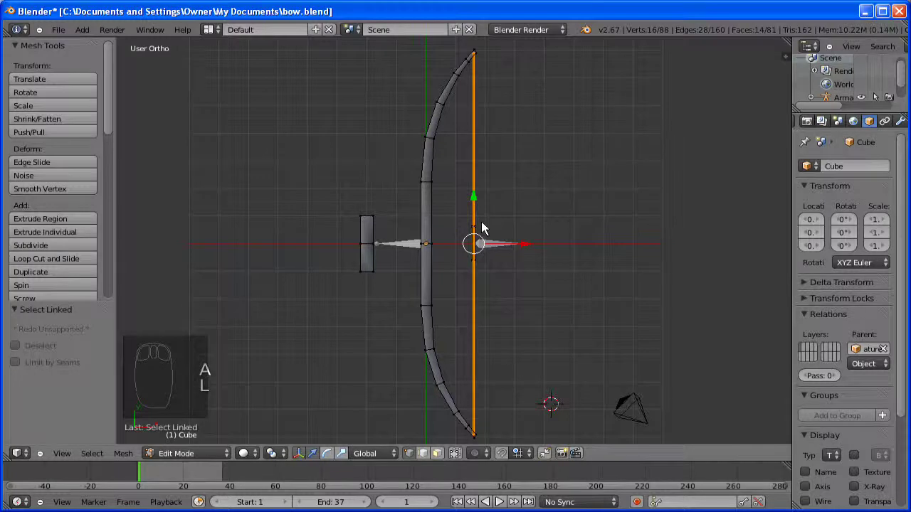
key(g)
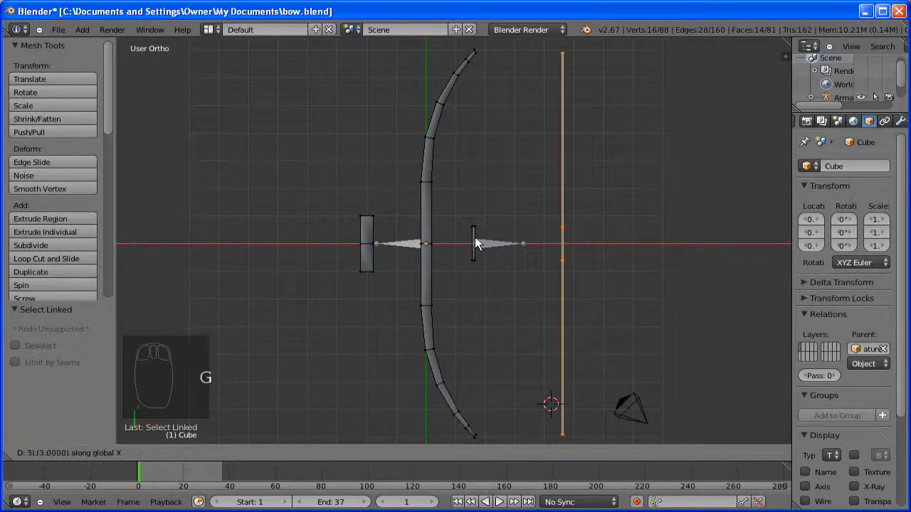
drag(478, 243, 478, 239)
- Select the connected bow limb and orbit around it to check the separated parts
key(a)
key(l)
key(g)
drag(405, 252, 442, 165)
drag(442, 183, 498, 185)
key(a)
key(l)
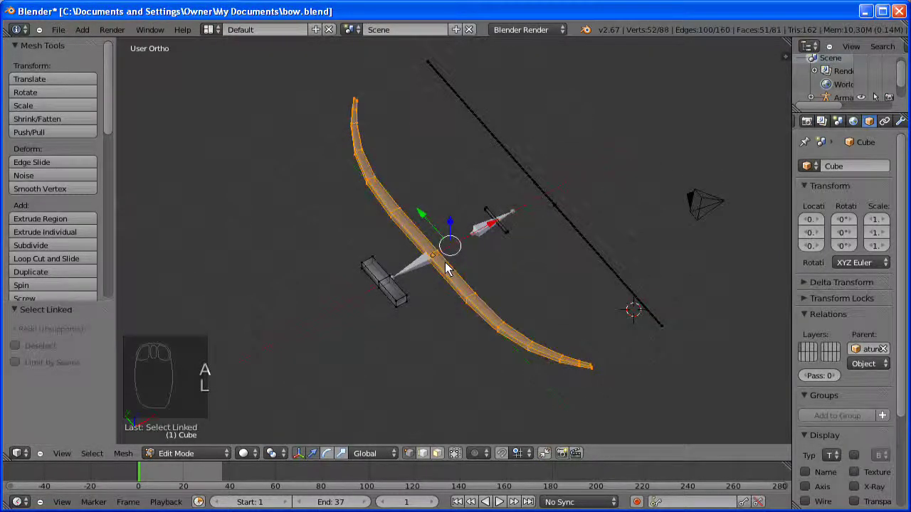
- Raise the bow limb two units along Z and orbit to check it
key(g)
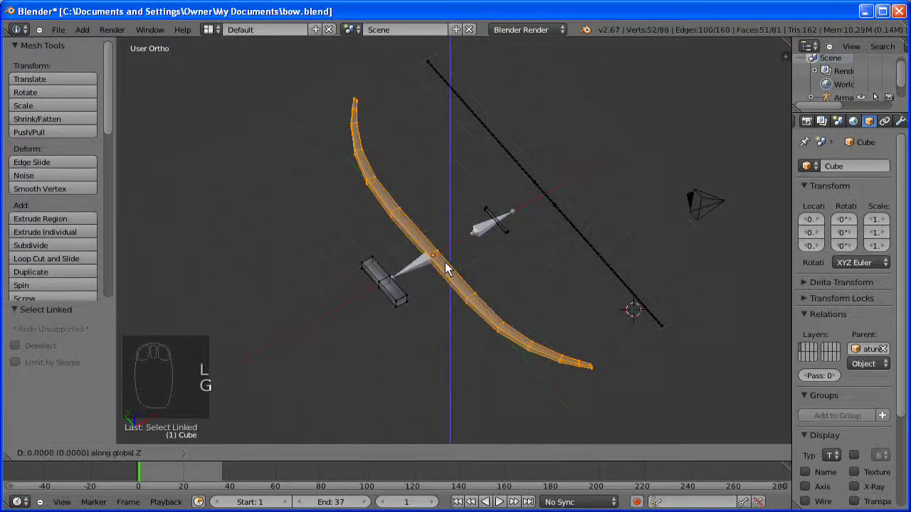
drag(451, 147, 575, 216)
drag(421, 132, 577, 223)
- Select the bowstring, raise it one unit along Z, and return to Object Mode
key(a)
key(l)
key(g)
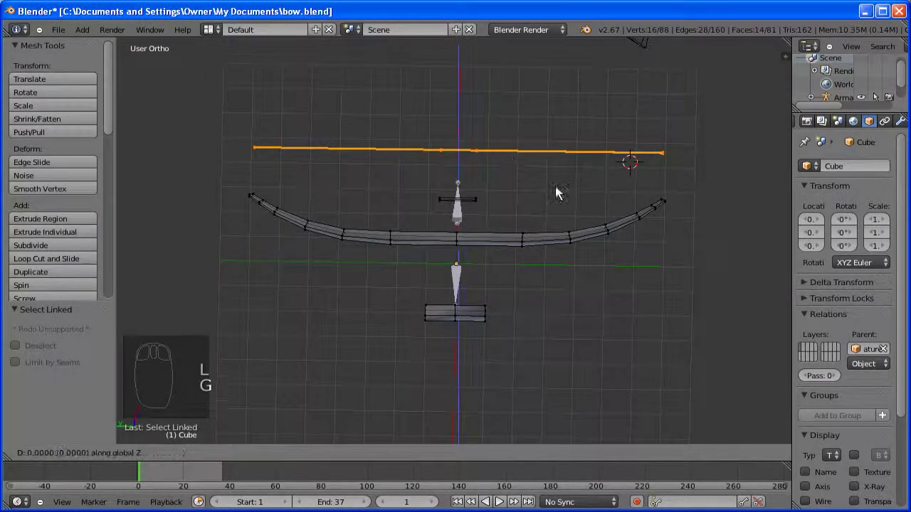
drag(487, 160, 393, 131)
drag(444, 137, 394, 136)
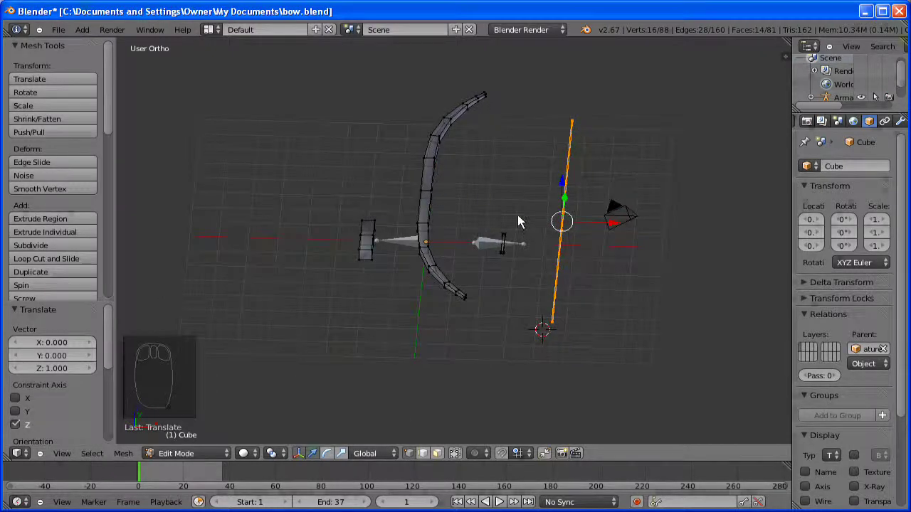
key(Tab)
drag(528, 115, 558, 182)
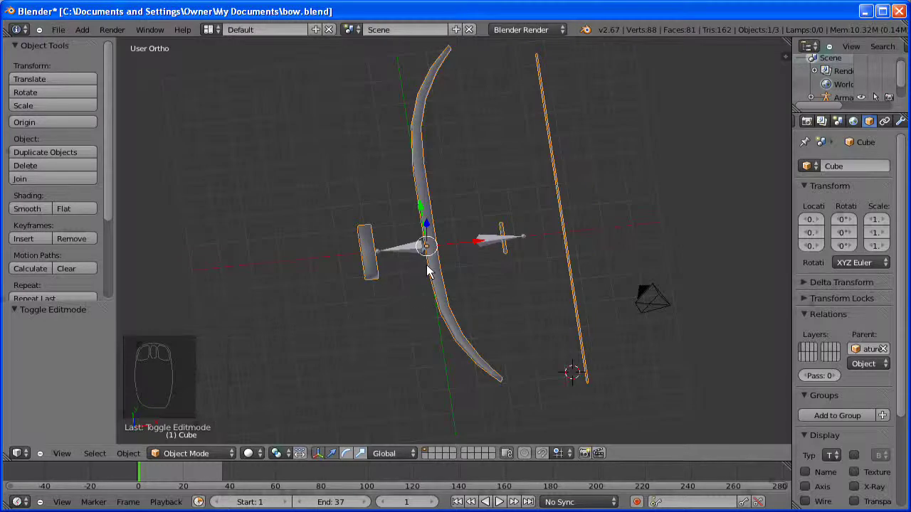
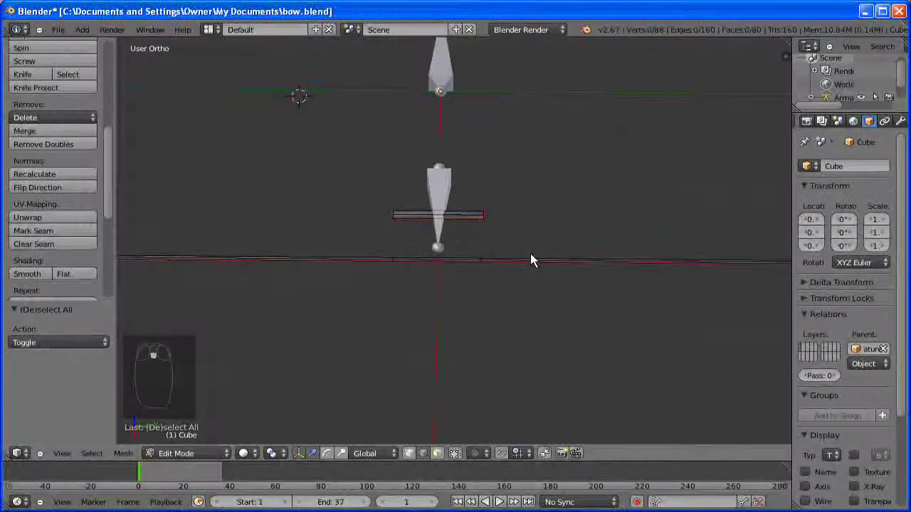
- Select the entire bow mesh in Edit Mode and split the 3D view into two areas
scroll(down, 3)
scroll(down, 3)
drag(570, 252, 649, 231)
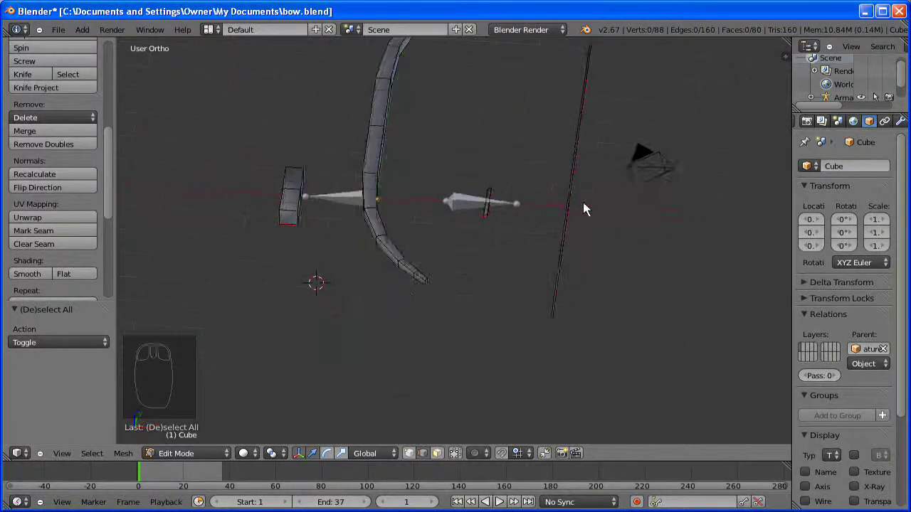
key(a)
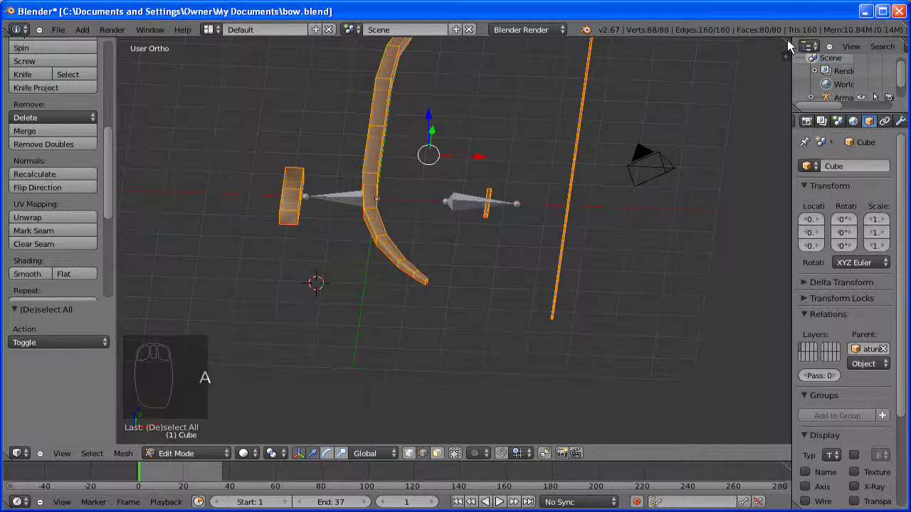
drag(544, 93, 820, 25)
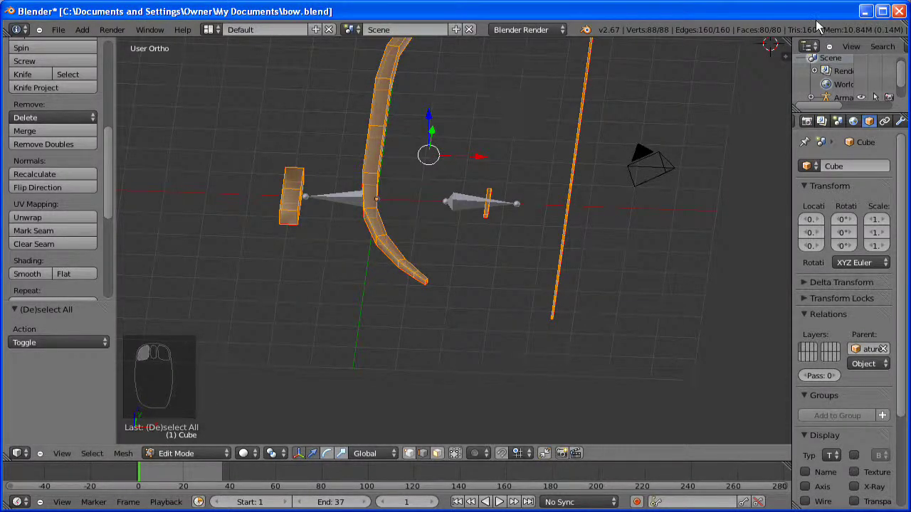
- Make the right area a UV/Image Editor and unwrap the bow into UV islands
drag(687, 54, 457, 64)
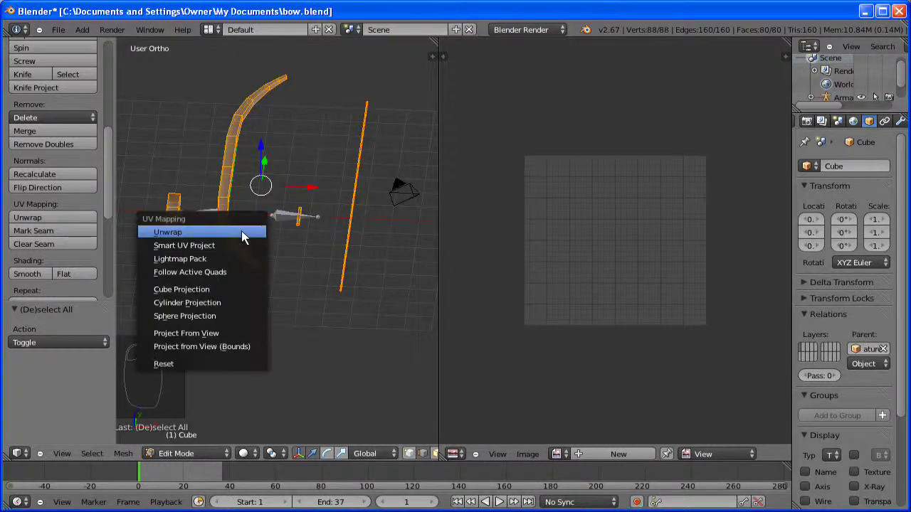
key(u)
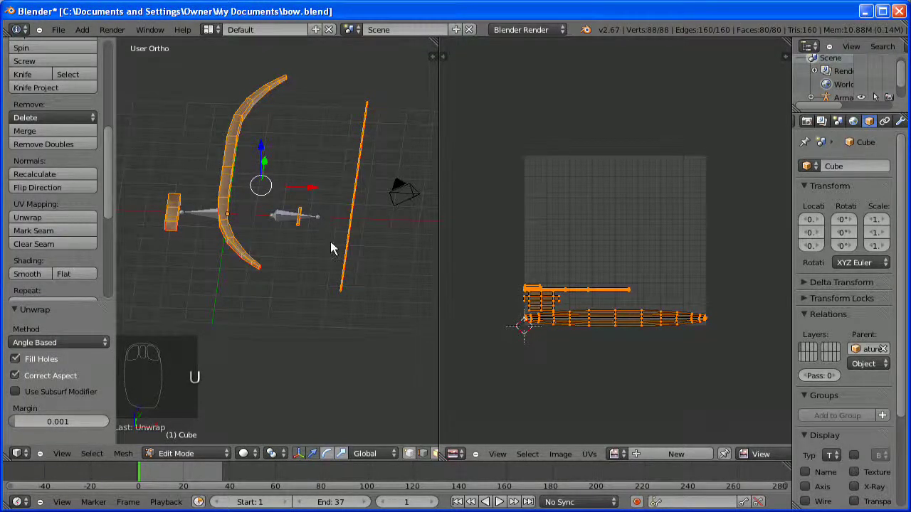
- Reselect the whole bow, unwrap it again for a better island spread, then deselect the UVs
key(a)
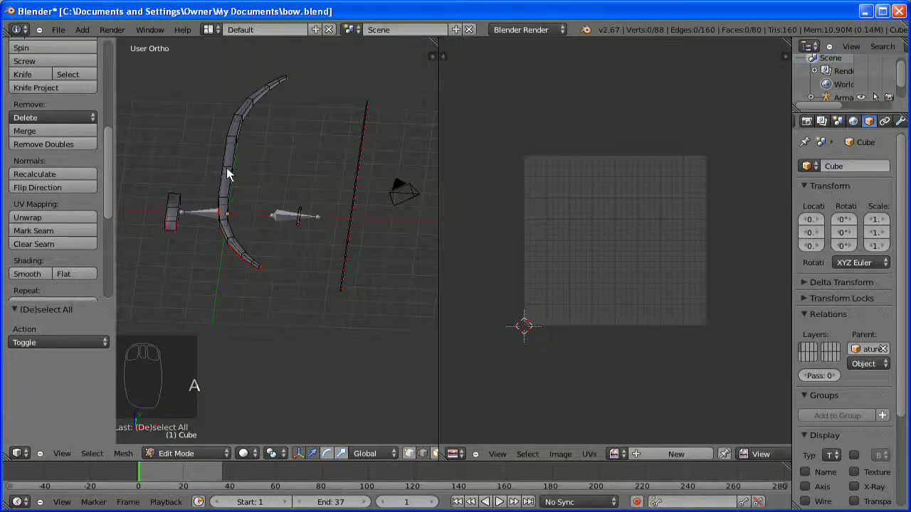
drag(269, 150, 215, 196)
drag(214, 197, 270, 180)
key(a)
key(a)
key(u)
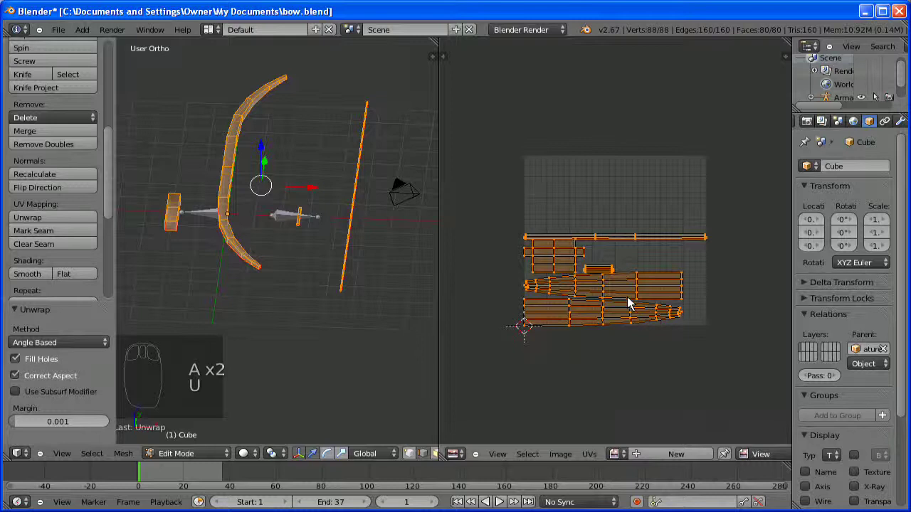
key(a)
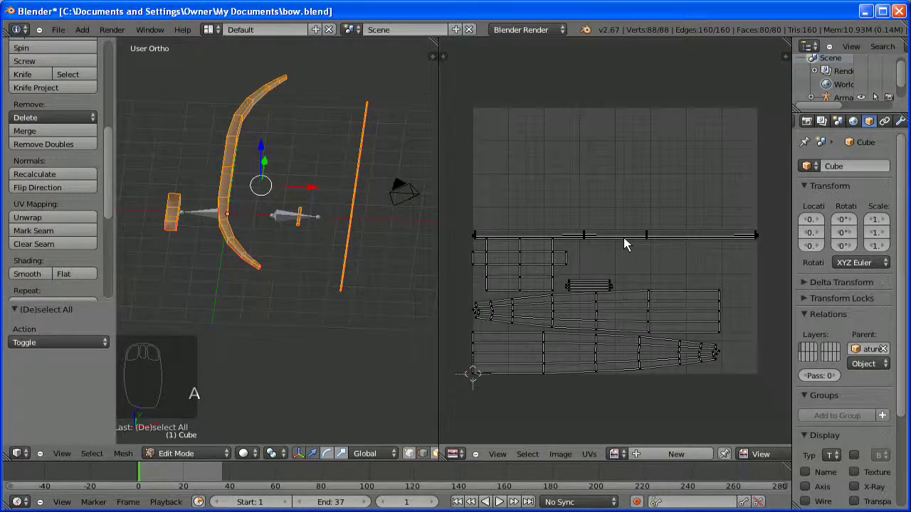
- Shrink the long bowstring island slightly and place it along the top edge
key(l)
drag(635, 243, 692, 291)
key(s)
key(g)
drag(690, 180, 689, 150)
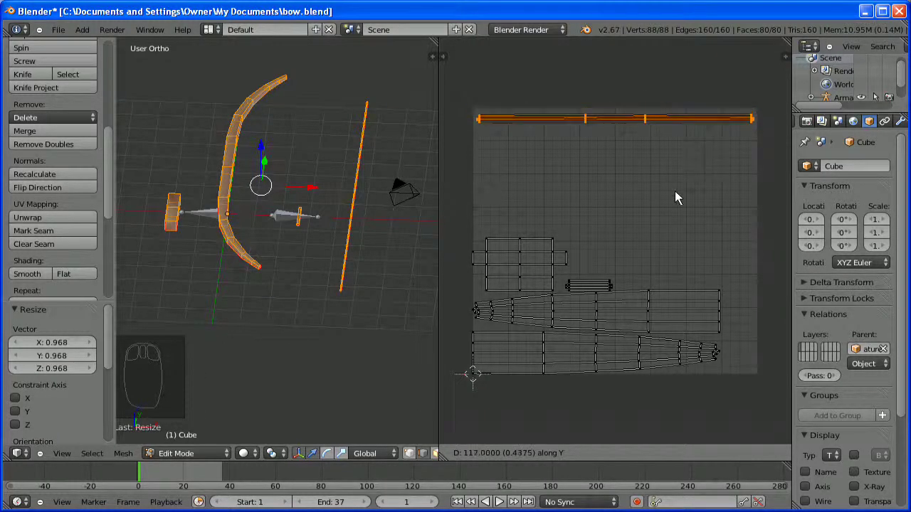
- Drop the box island from the selection, pick both long limb islands and move them down
key(a)
drag(537, 279, 542, 253)
key(l)
key(l)
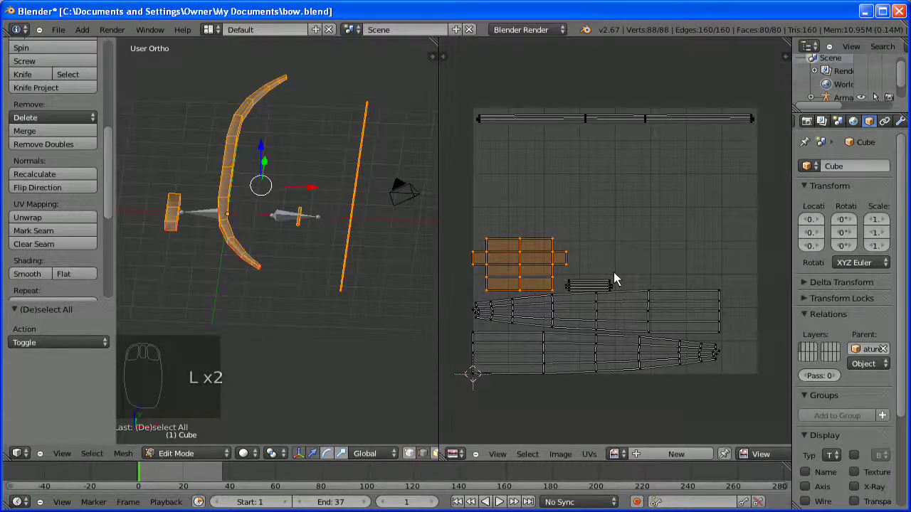
key(shift+l)
key(g)
drag(607, 316, 609, 355)
key(l)
key(shift+l)
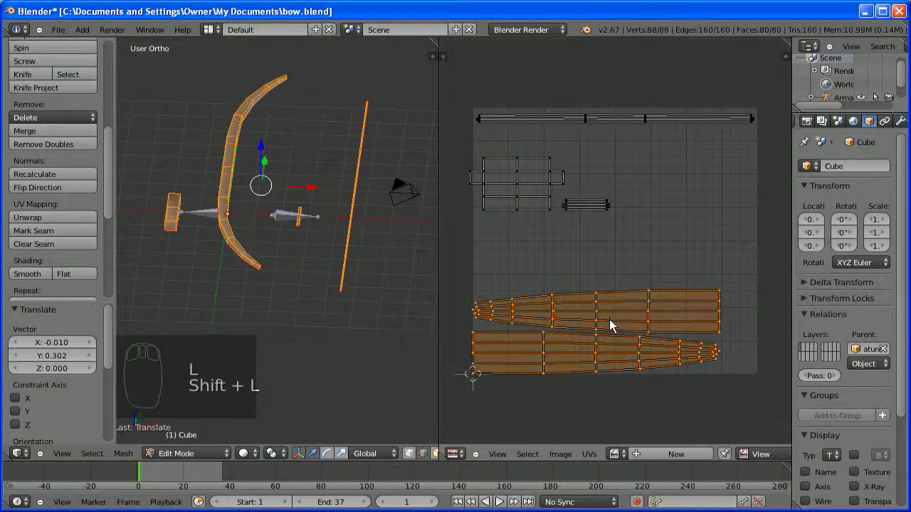
- Enlarge the two limb islands and lay them along the texture's bottom edge
key(s)
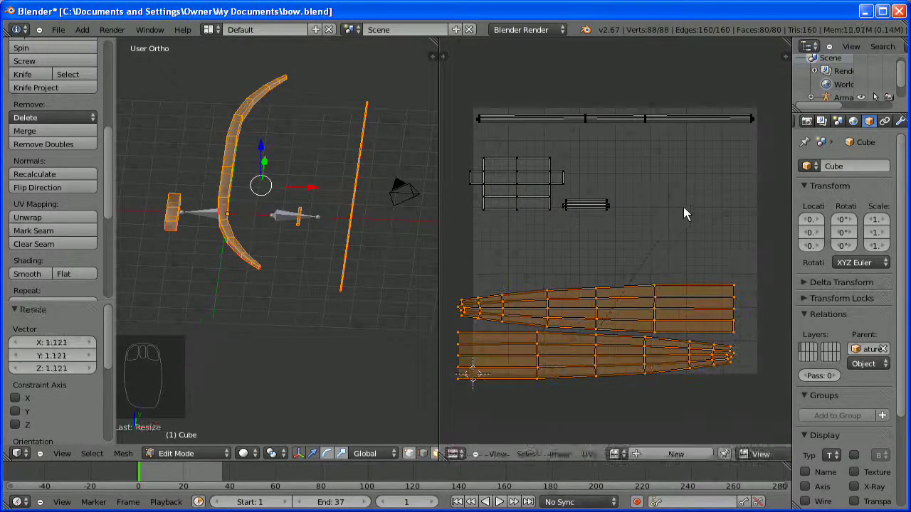
key(g)
drag(696, 208, 704, 209)
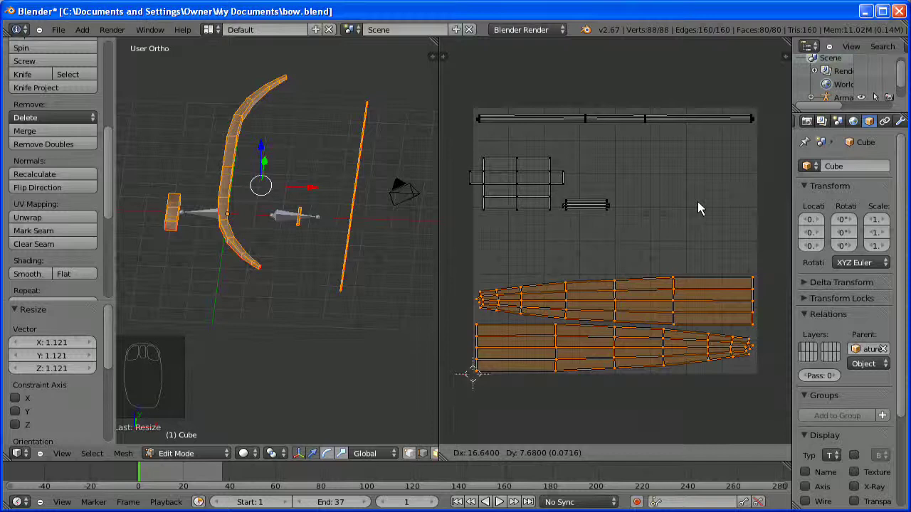
- Rotate the small strip island upright, enlarge it and park it near the right edge
key(a)
drag(586, 207, 618, 216)
key(l)
key(r)
key(s)
drag(667, 242, 683, 250)
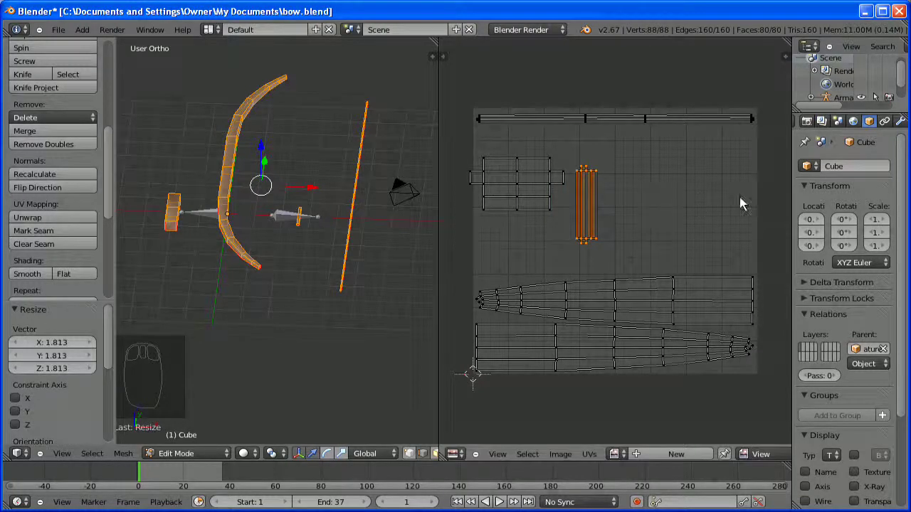
key(g)
drag(766, 202, 789, 188)
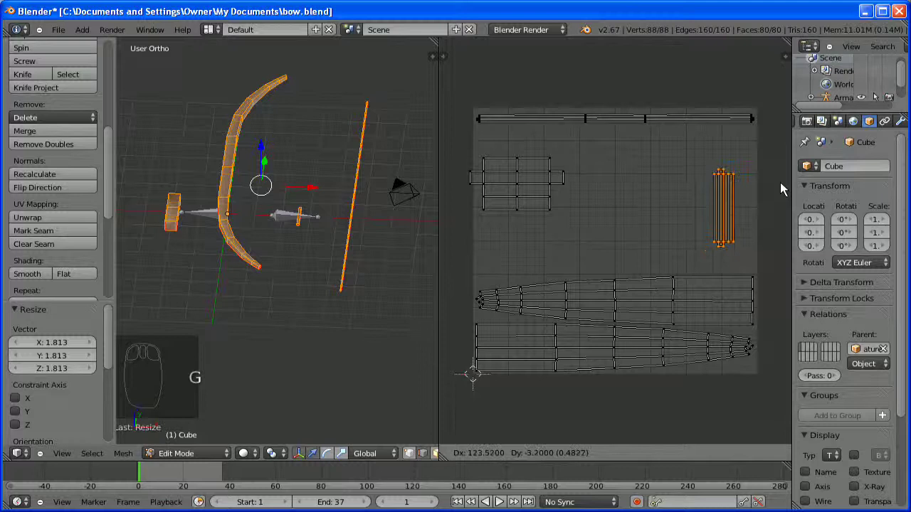
drag(542, 195, 588, 214)
- Enlarge the box-shaped island and place it in the upper middle of the square
key(a)
key(l)
key(s)
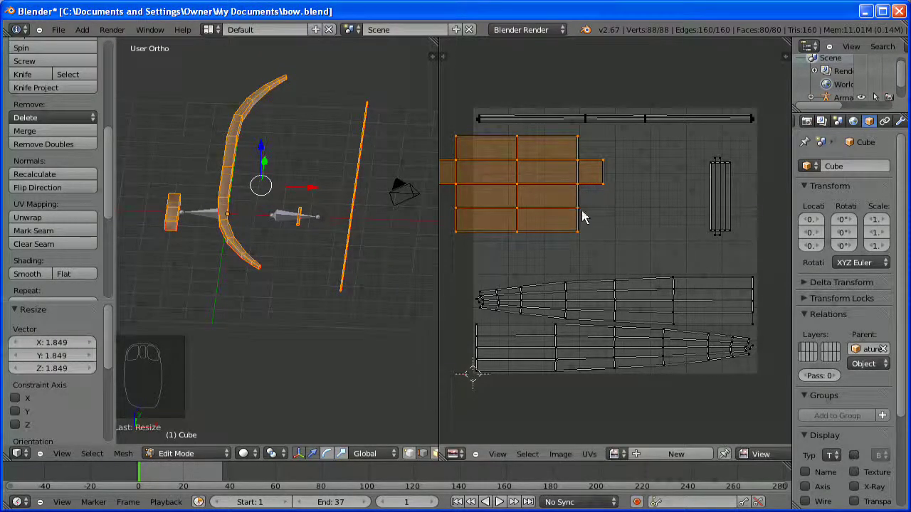
key(g)
click(634, 227)
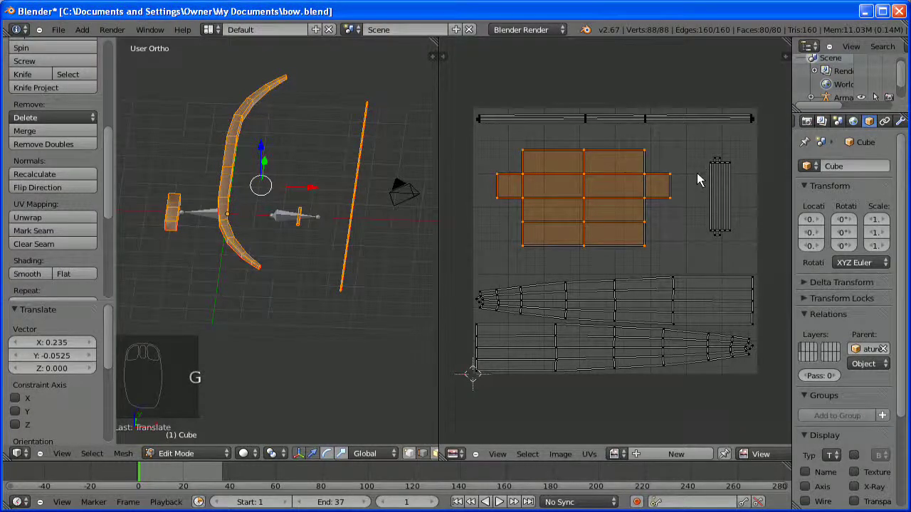
key(s)
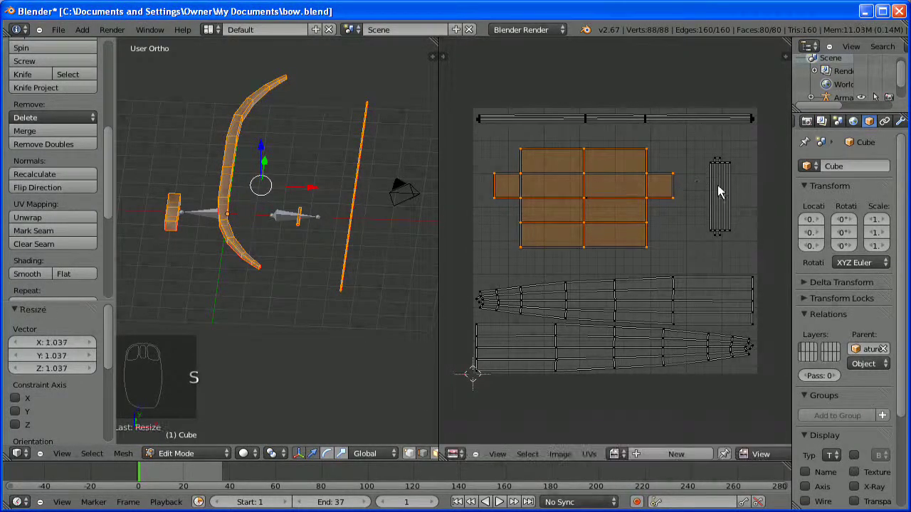
- Scale the strip island up a little more and nudge the upper limb island upward
key(l)
click(750, 213)
key(s)
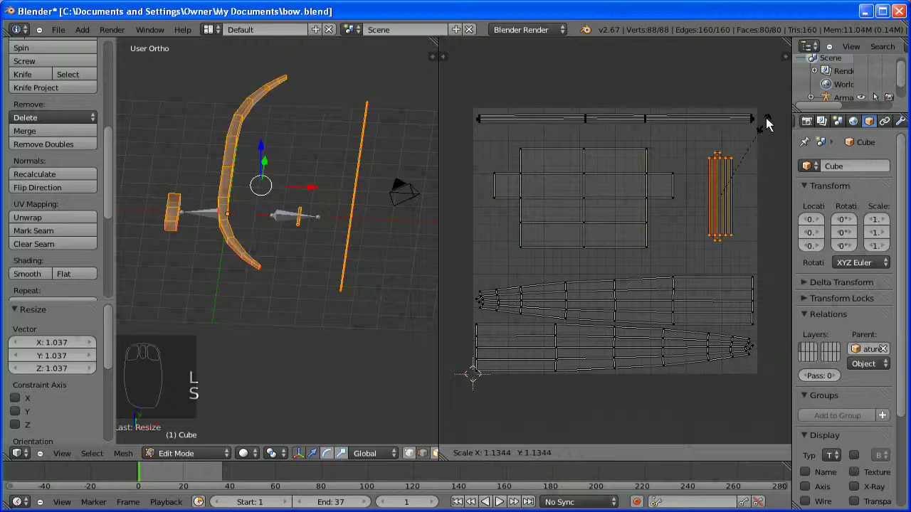
drag(699, 107, 632, 294)
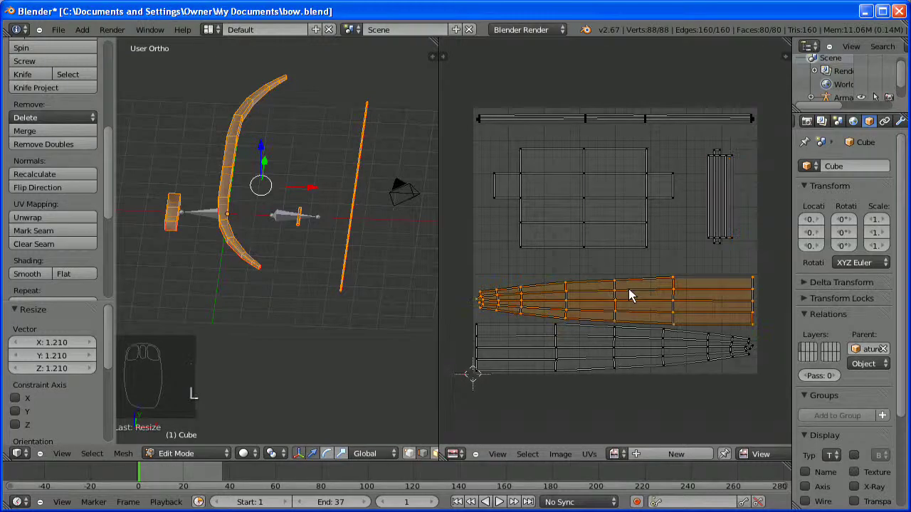
key(g)
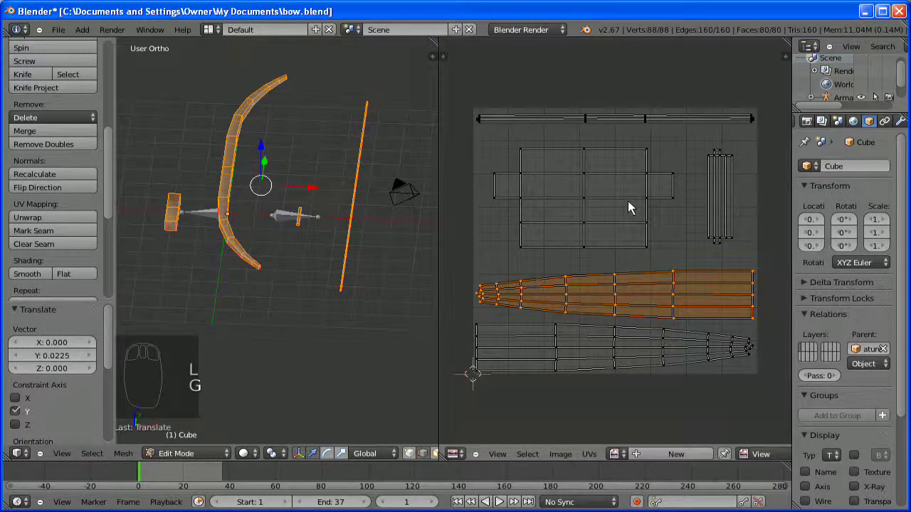
- Confirm the blank Bow image, maximize the 3D view on the bow and enter Texture Paint mode
key(a)
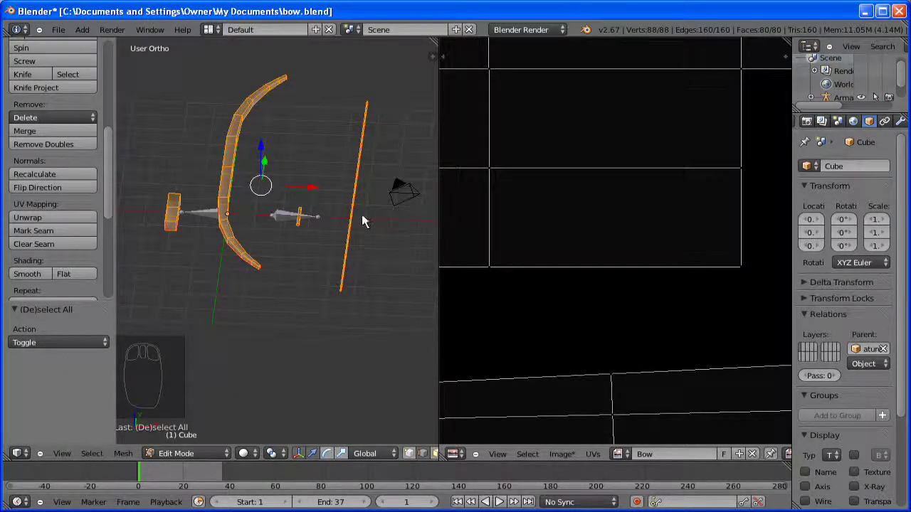
scroll(down, 3)
drag(313, 225, 539, 105)
drag(538, 105, 458, 74)
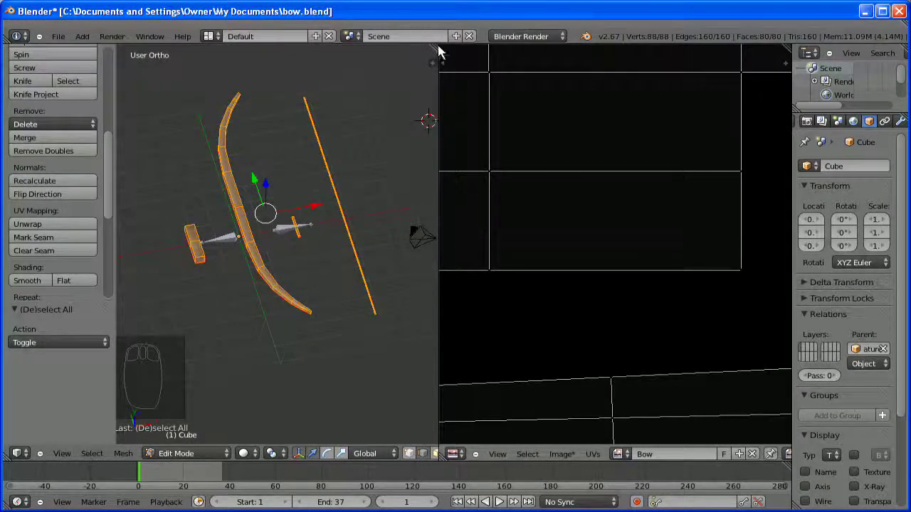
drag(577, 159, 622, 154)
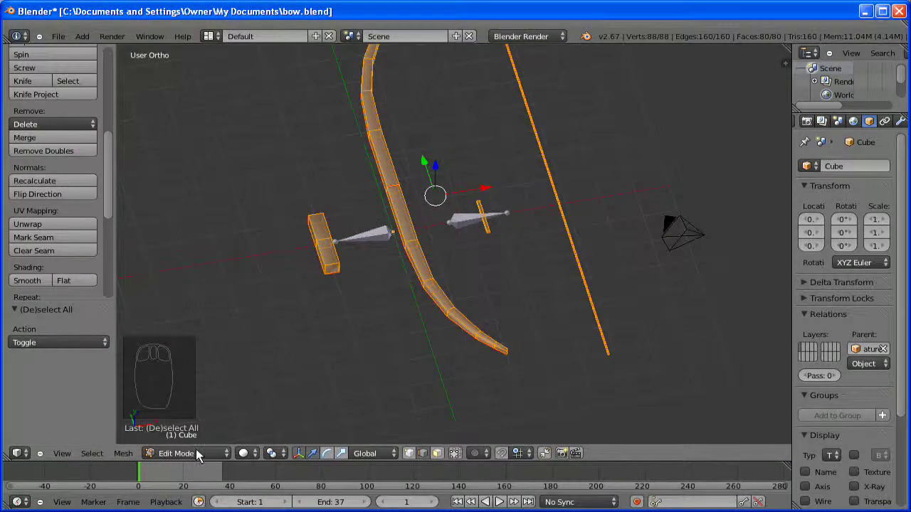
drag(206, 417, 198, 389)
- View the bow lengthwise and add a new Image or Movie brush texture for painting
drag(516, 203, 850, 140)
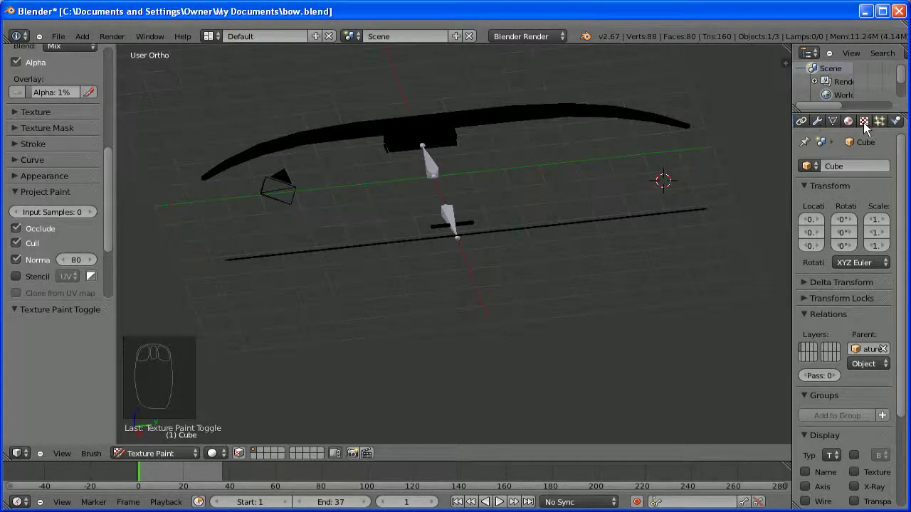
drag(858, 186, 863, 278)
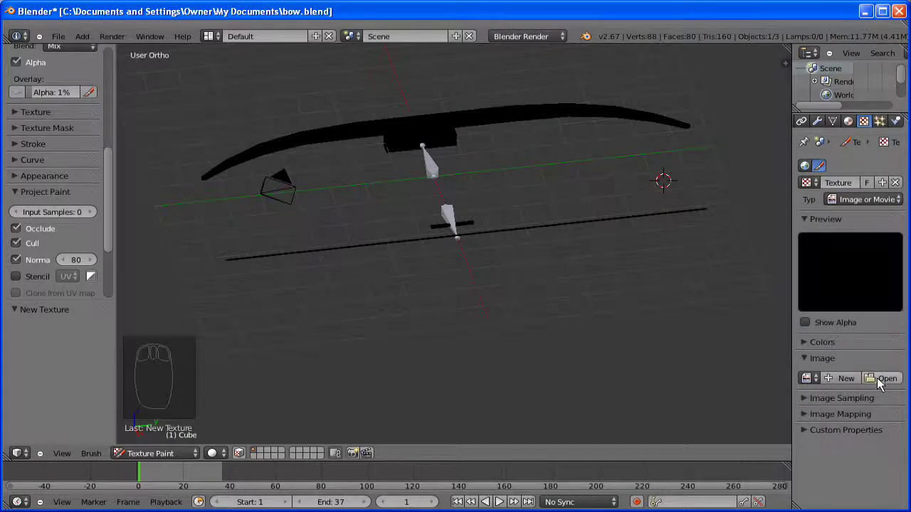
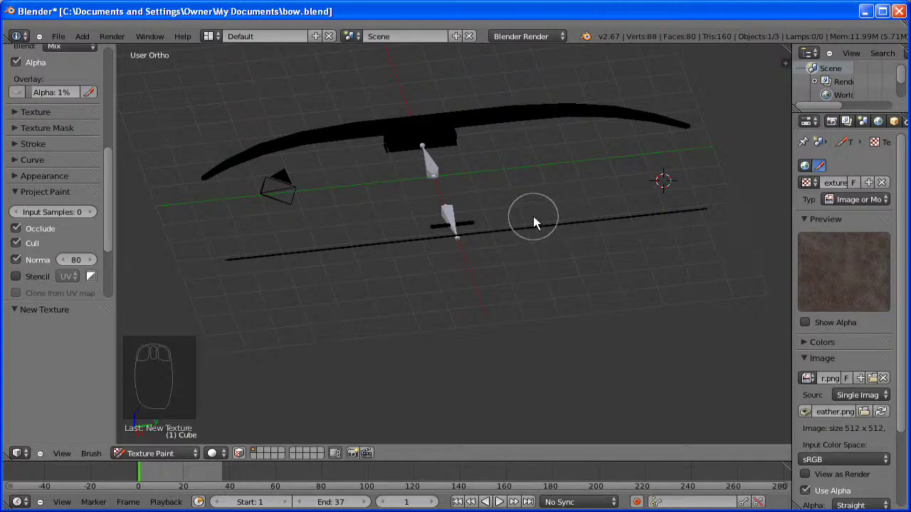
- Inspect the painted grip from the top view, centring the bow and looking along its length
key(KP_7)
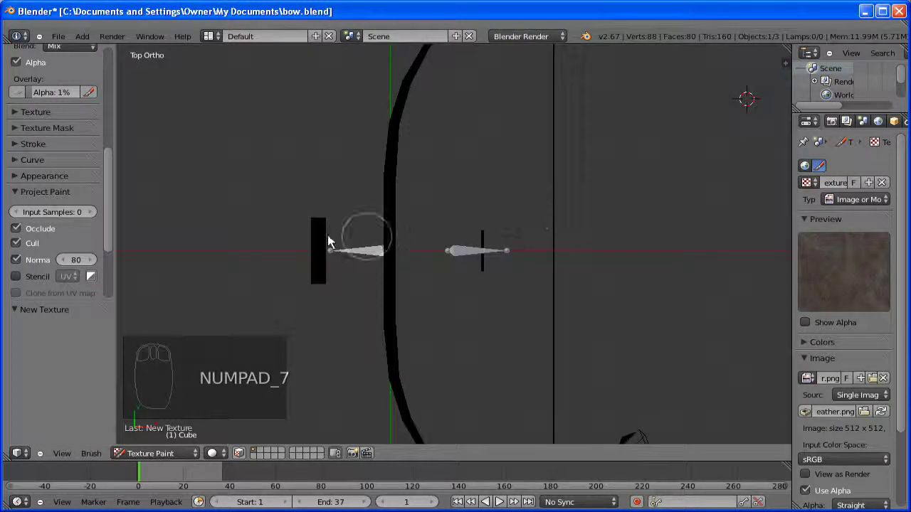
drag(414, 239, 400, 207)
drag(398, 224, 406, 215)
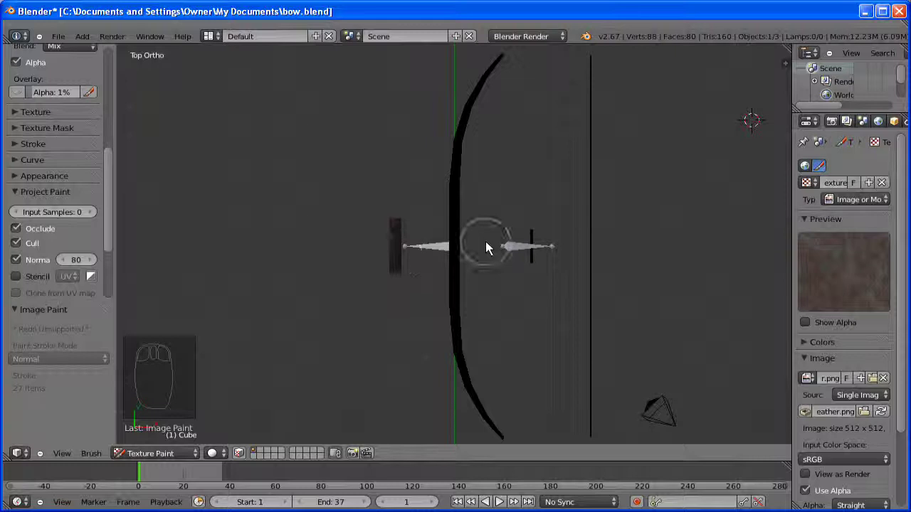
drag(581, 211, 623, 162)
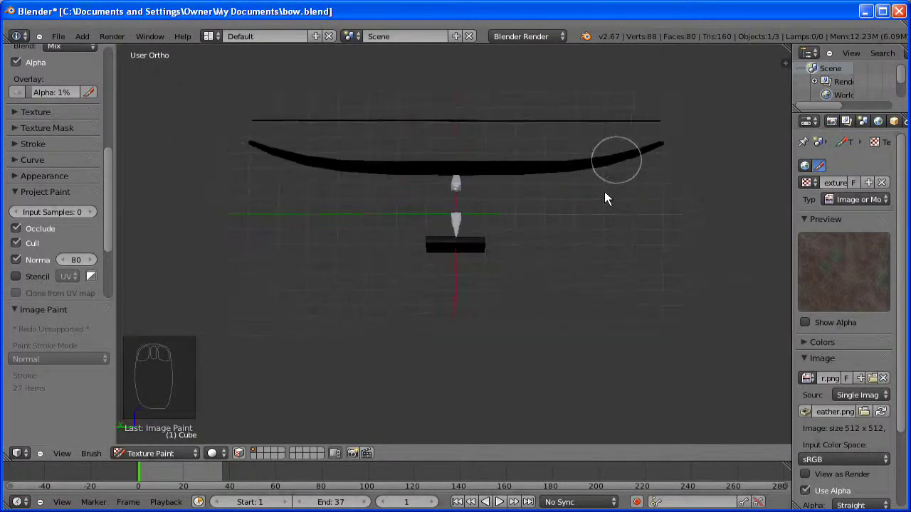
drag(115, 110, 86, 231)
drag(163, 235, 450, 253)
key(KP_7)
- Reveal the brush colour and strength settings, then check the bow from Right and Top views
drag(401, 255, 401, 284)
click(401, 284)
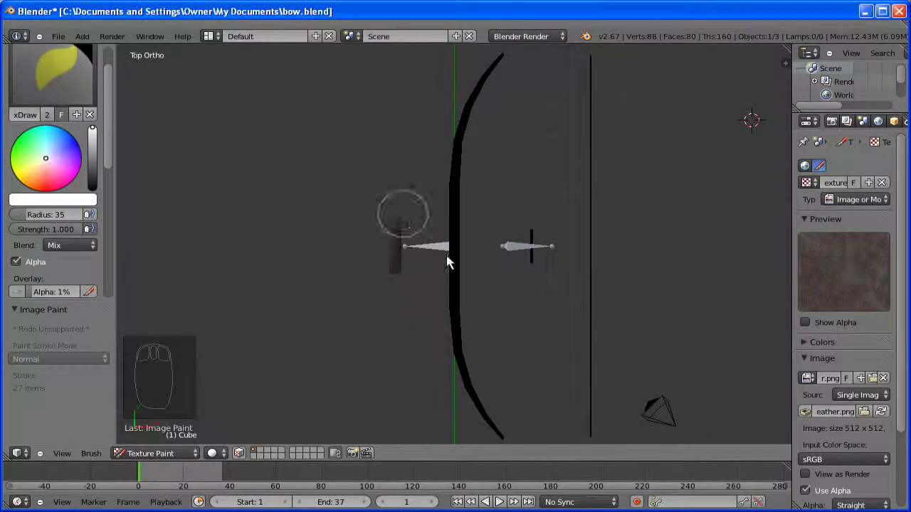
drag(644, 171, 501, 215)
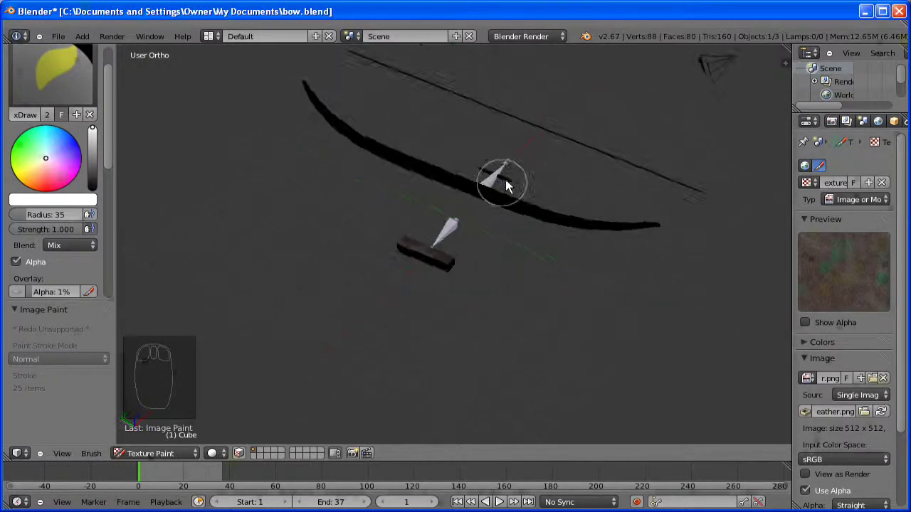
key(KP_3)
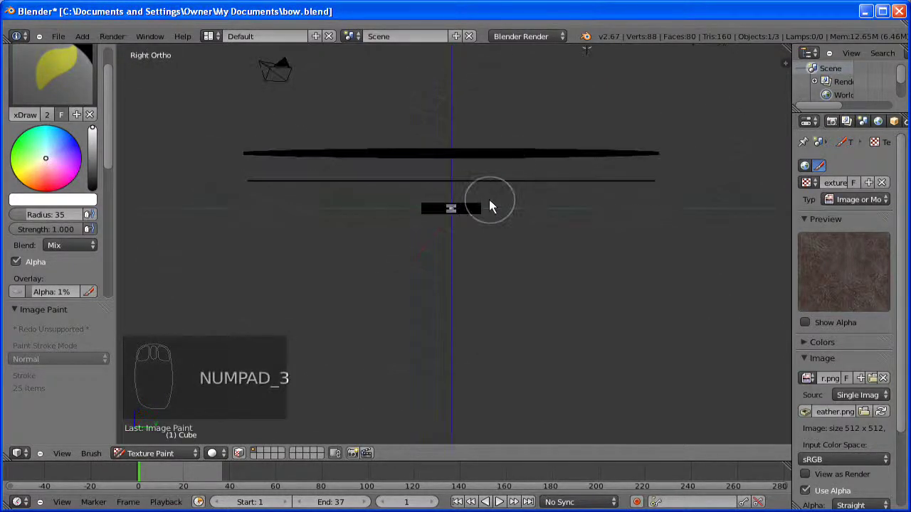
key(KP_8)
key(KP_8)
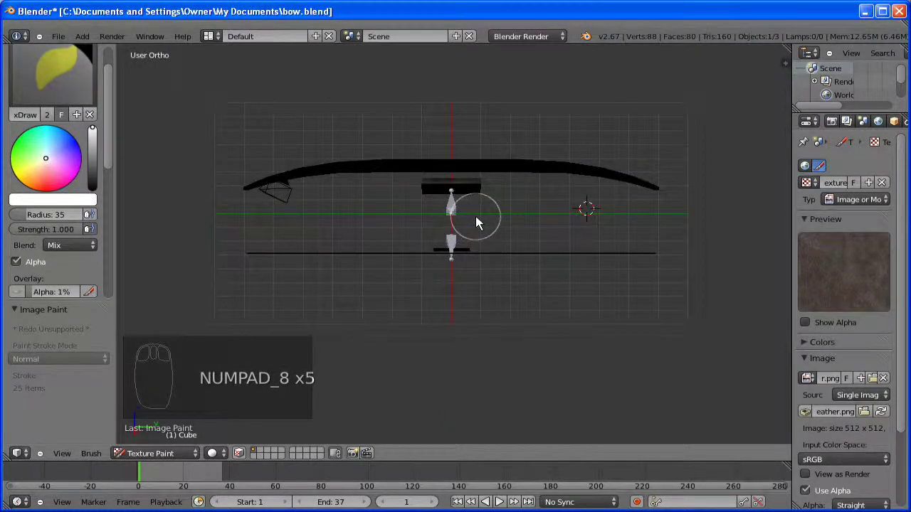
- Show the grip material's settings, lowering specular intensity to 0.300, then its empty texture slots
drag(395, 212, 823, 148)
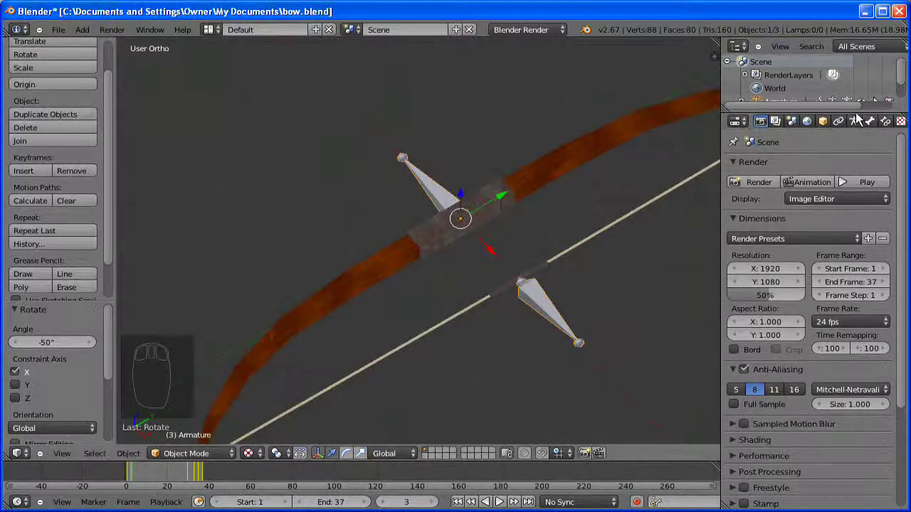
drag(854, 126, 809, 257)
drag(809, 256, 770, 453)
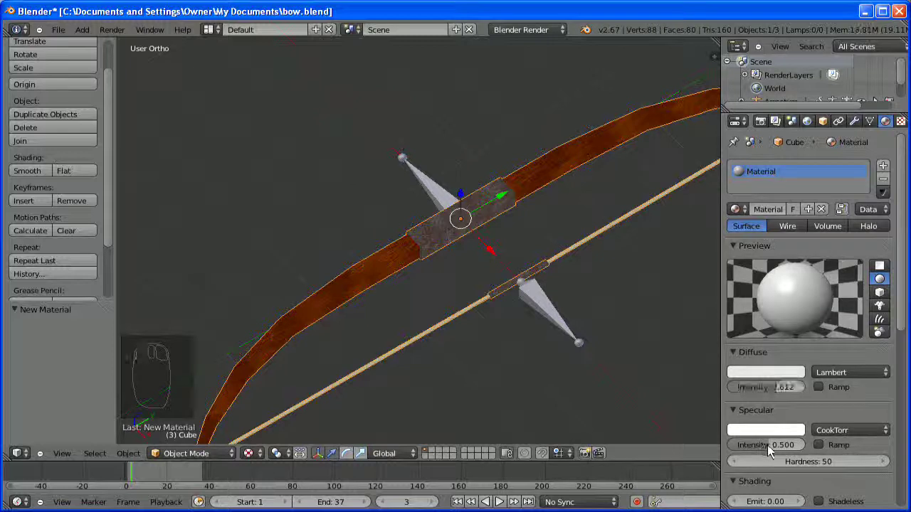
drag(811, 391, 832, 392)
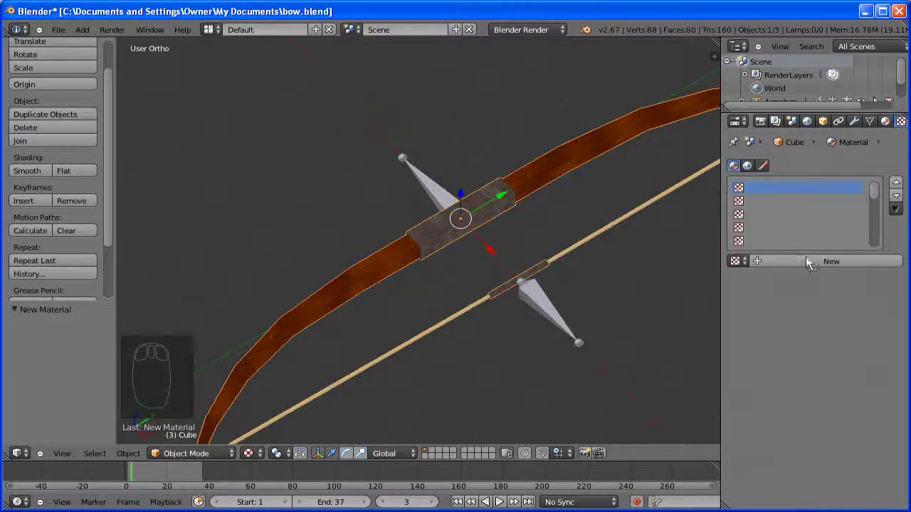
- Map the Bow image texture by UV coordinates, influencing colour and specular intensity
drag(828, 278, 823, 191)
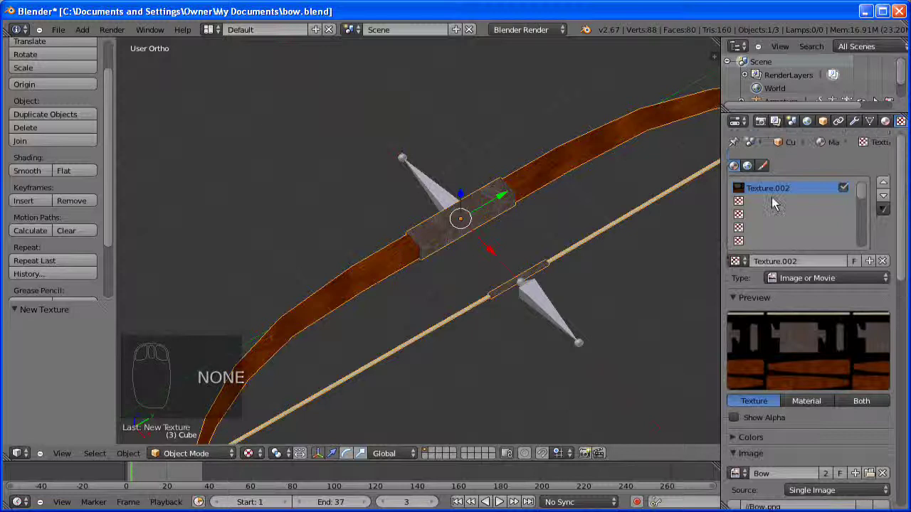
drag(796, 250, 905, 192)
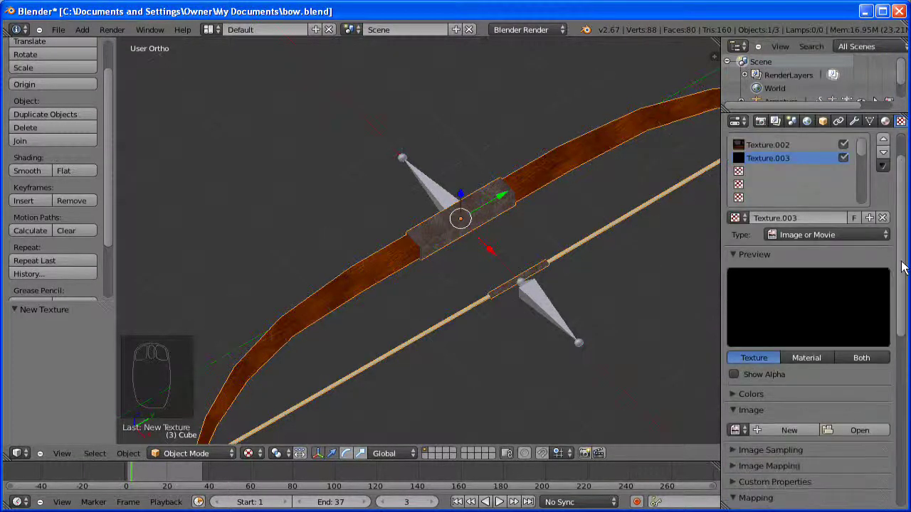
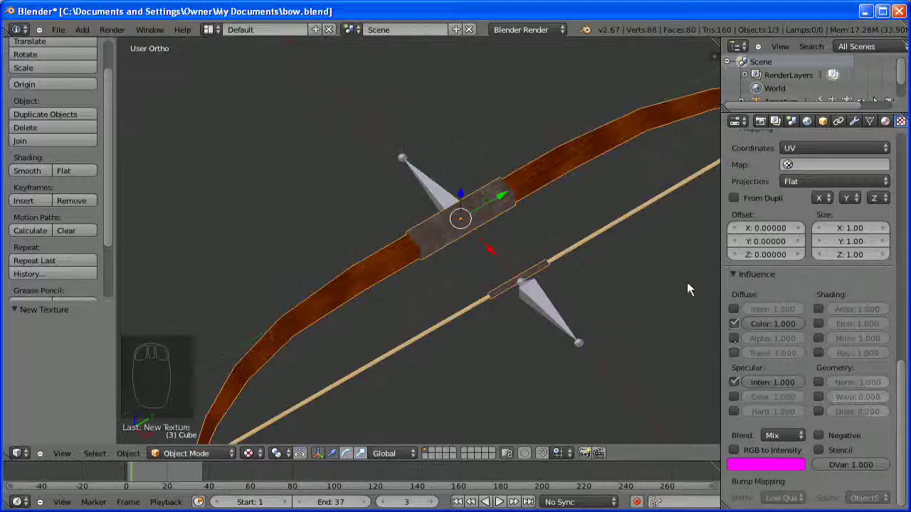
- Add a point lamp to the scene from the Add > Lamp menu
click(514, 225)
drag(514, 225, 83, 35)
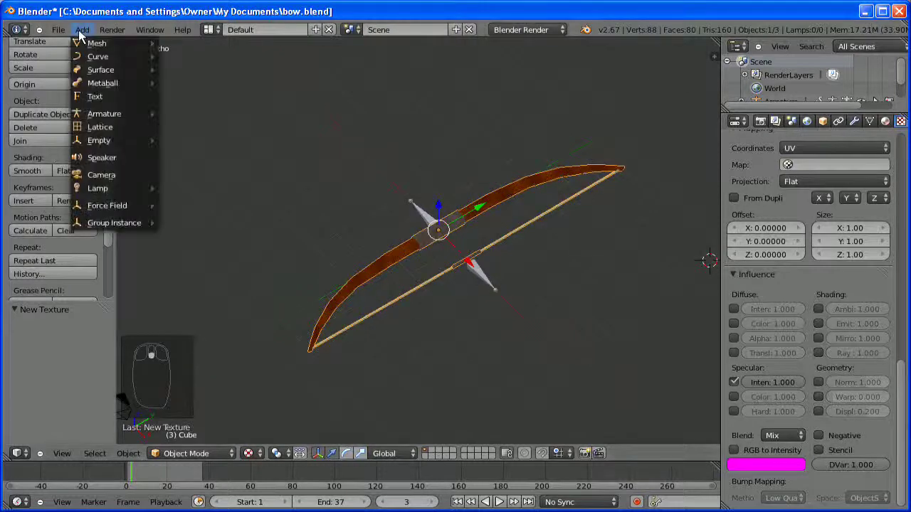
drag(126, 171, 188, 219)
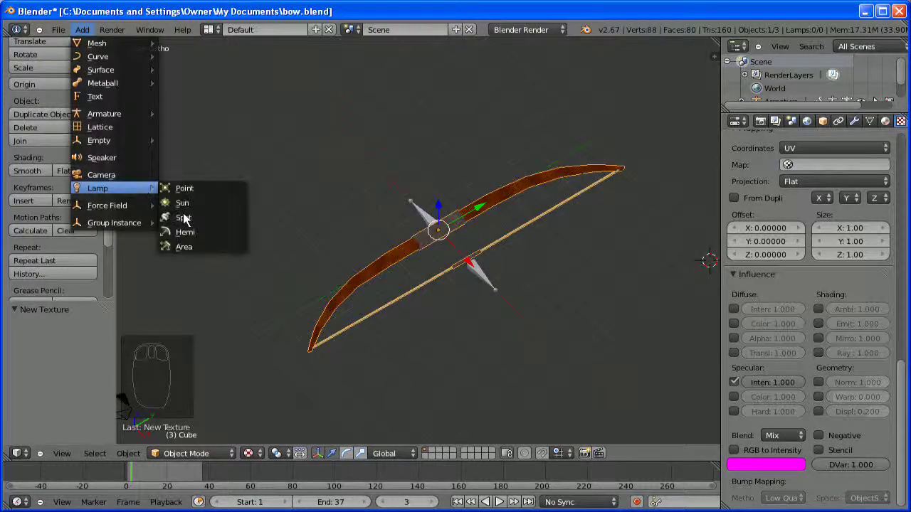
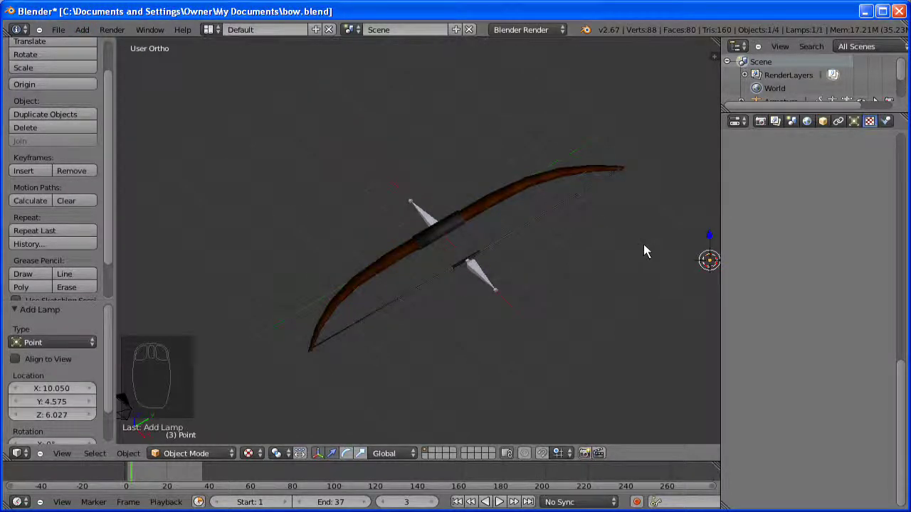
- Raise the lamp above the bow, look through the camera and select it
key(alt+g)
drag(440, 94, 520, 229)
key(KP_0)
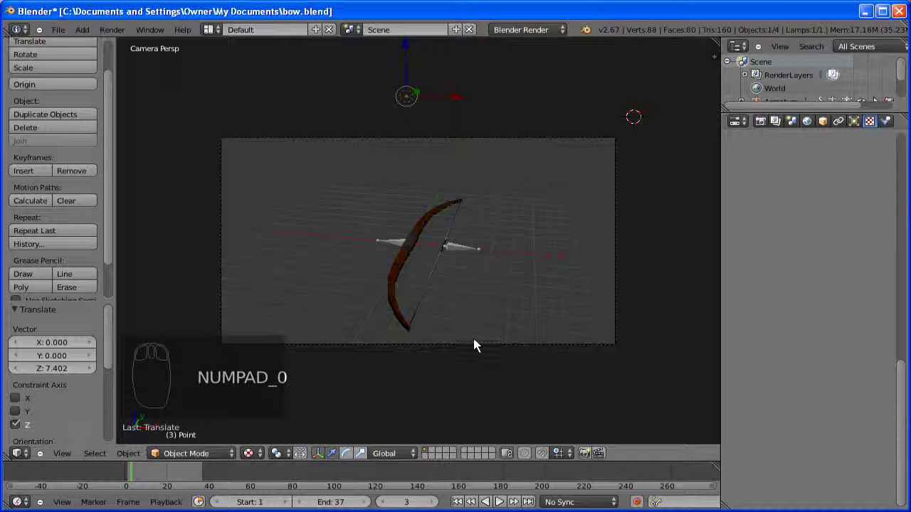
right_click(535, 347)
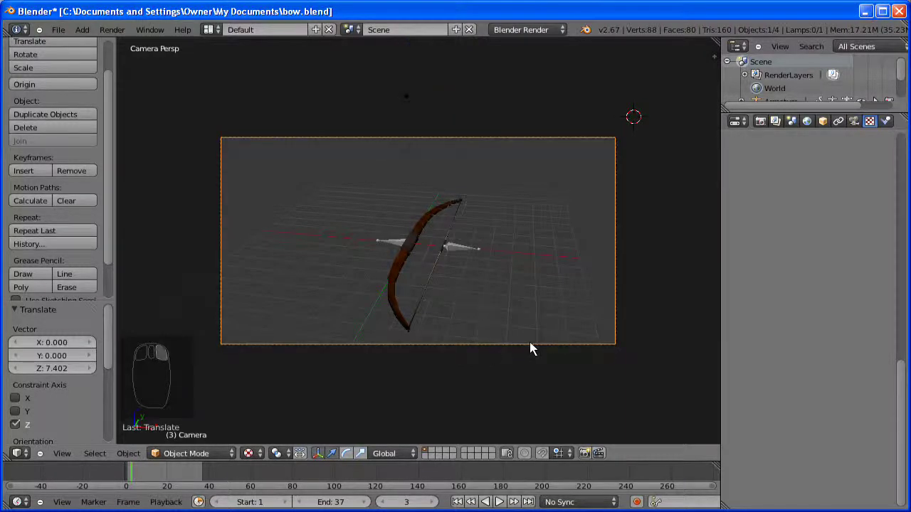
- Move the camera along height, depth and sideways so the bow and arrow sit in frame
key(g)
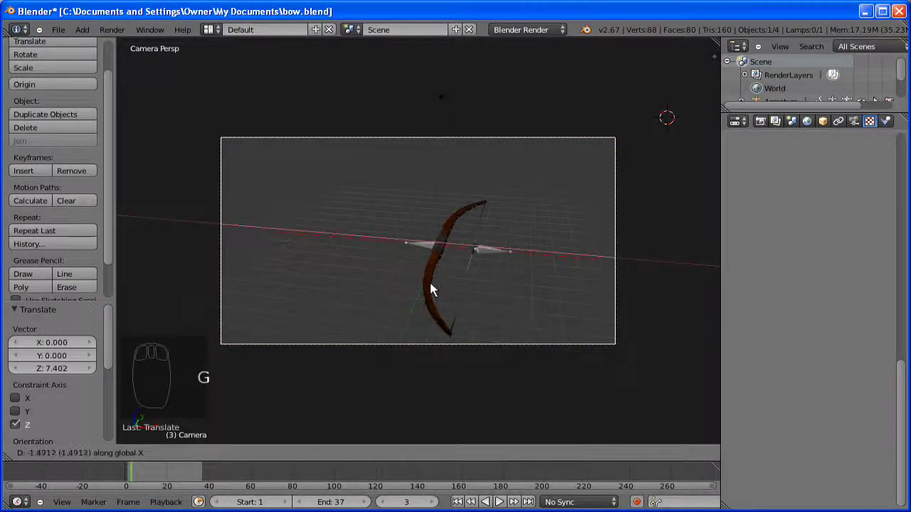
drag(465, 290, 552, 147)
key(g)
drag(507, 225, 487, 318)
key(g)
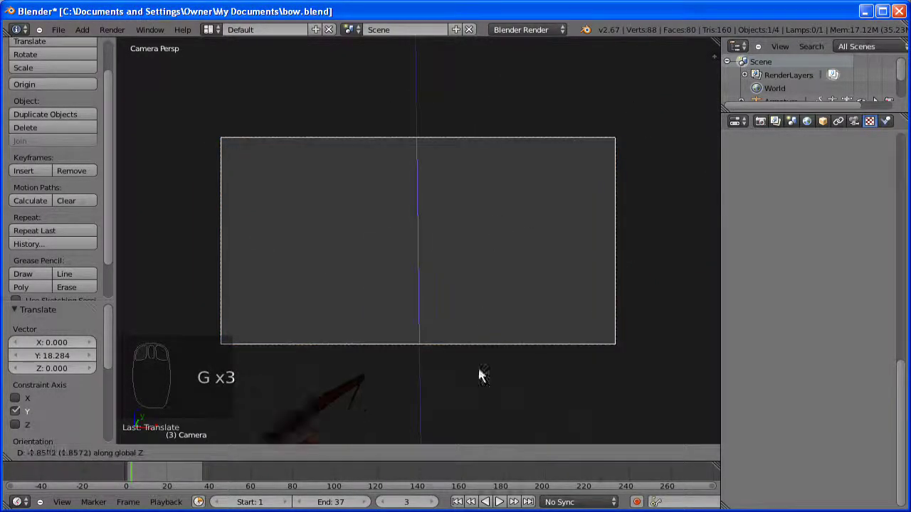
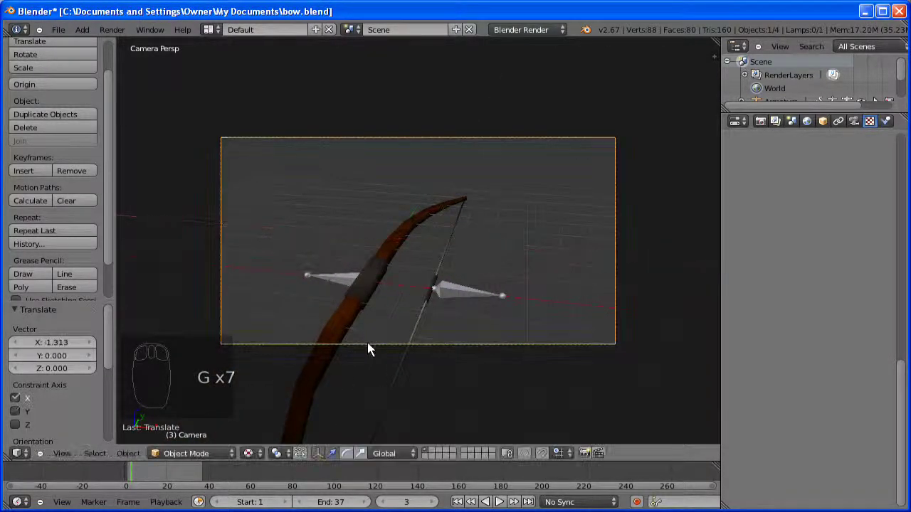
key(g)
drag(361, 362, 341, 380)
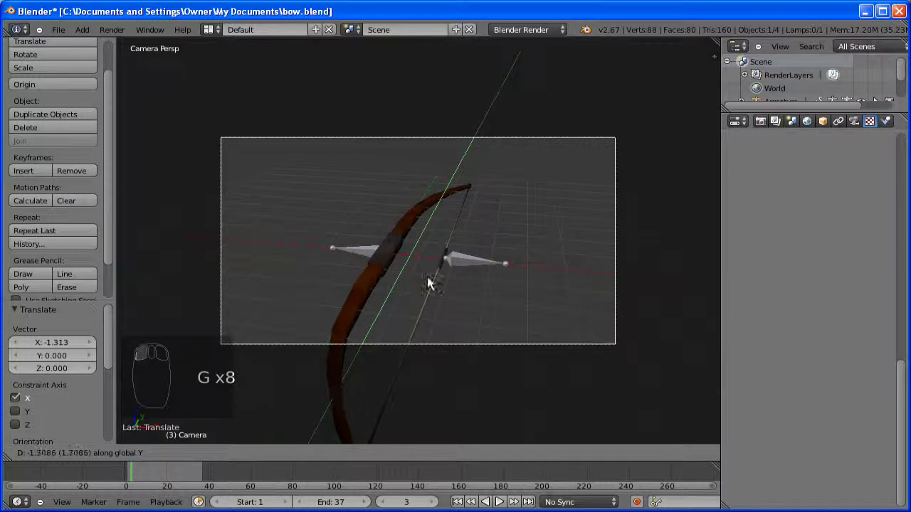
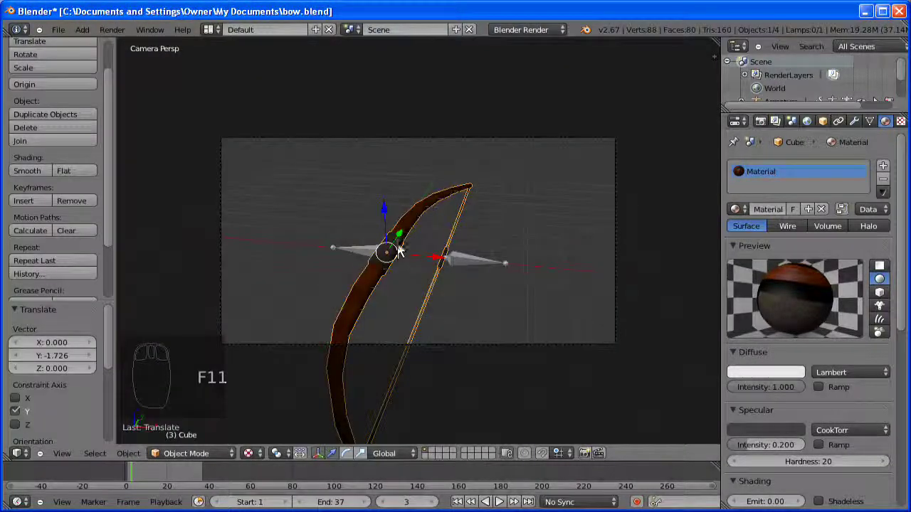
- Leave the camera view and render the lit, textured bow to a final image
drag(402, 249, 440, 243)
key(KP_7)
drag(490, 229, 453, 171)
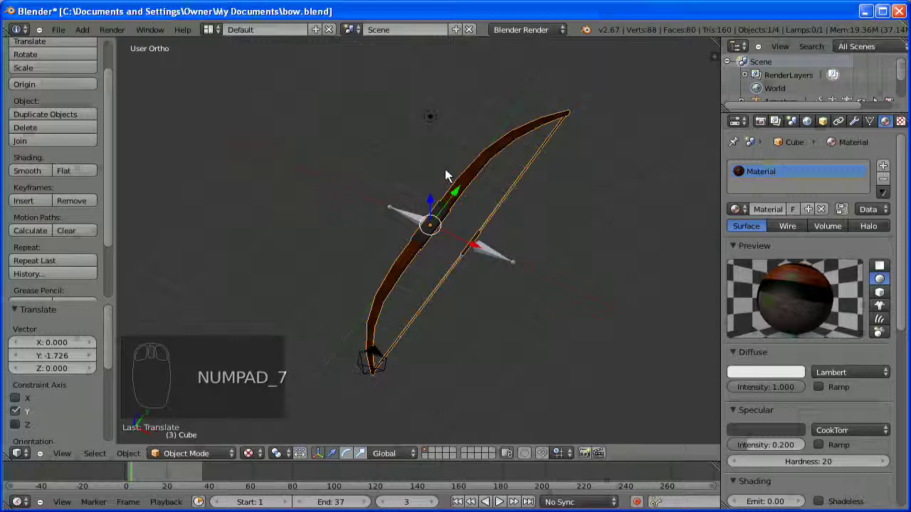